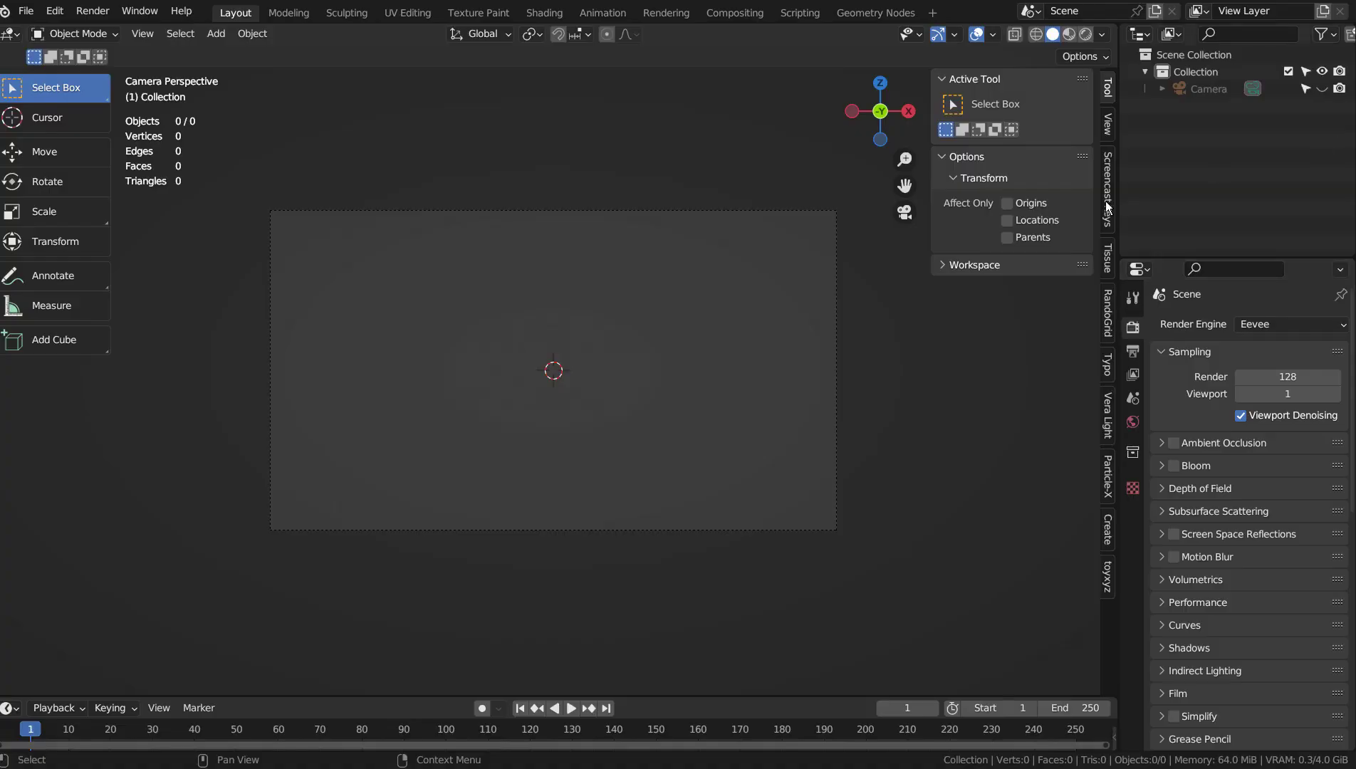
# Add a UV sphere mesh at the scene centre and shade it smooth
pyautogui.click(471, 326)
pyautogui.press('shift+a')
pyautogui.press('shift+a')
pyautogui.click(742, 438)
pyautogui.press('ctrl+3')
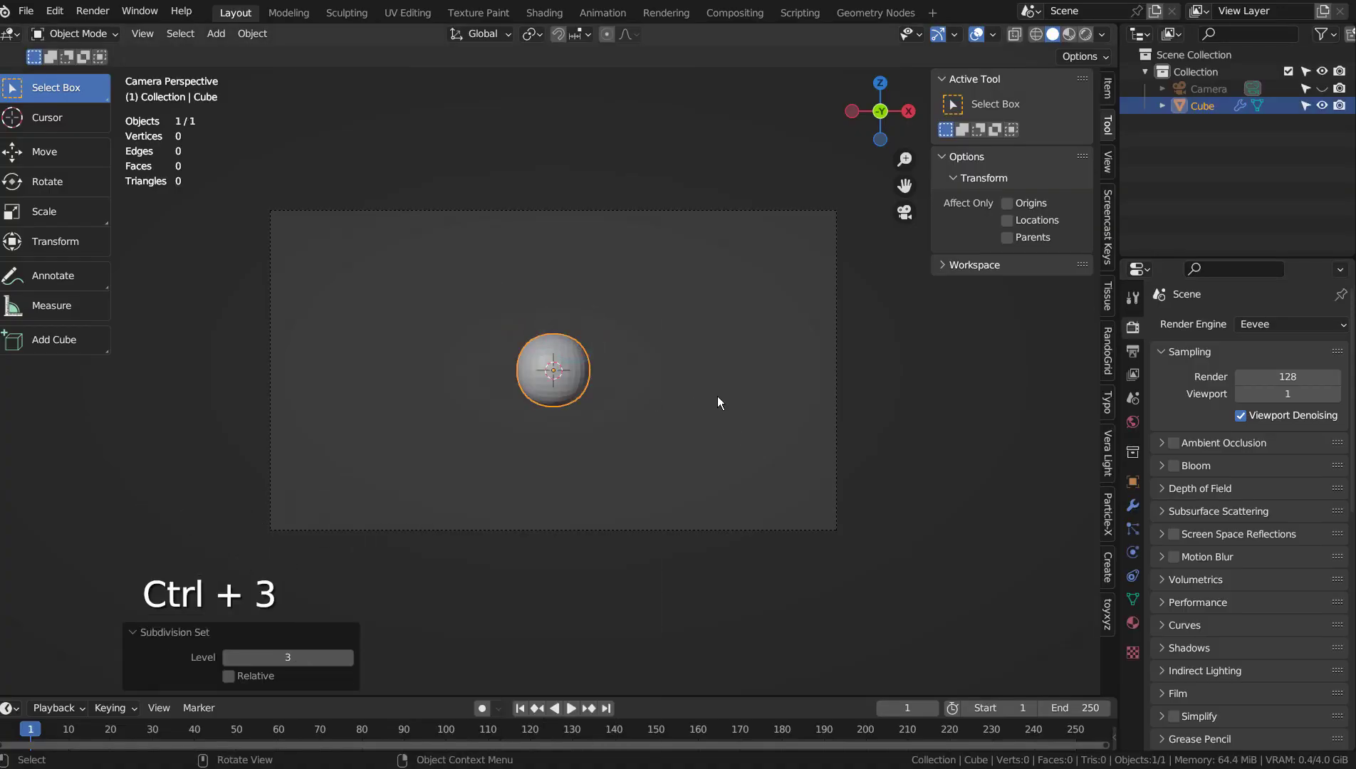
pyautogui.rightClick(592, 376)
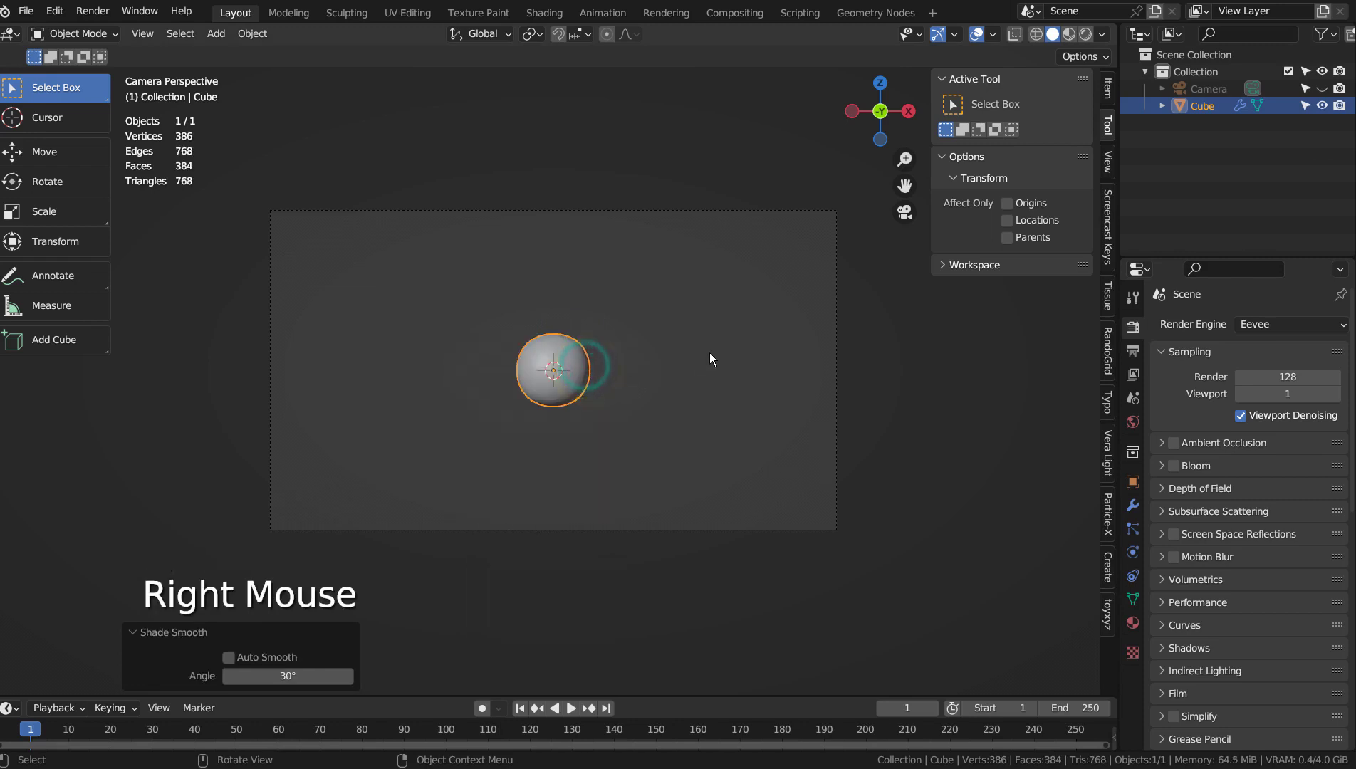
# Add a metaball ball, scale it down and move it beside the sphere's lower right
pyautogui.press('shift+a')
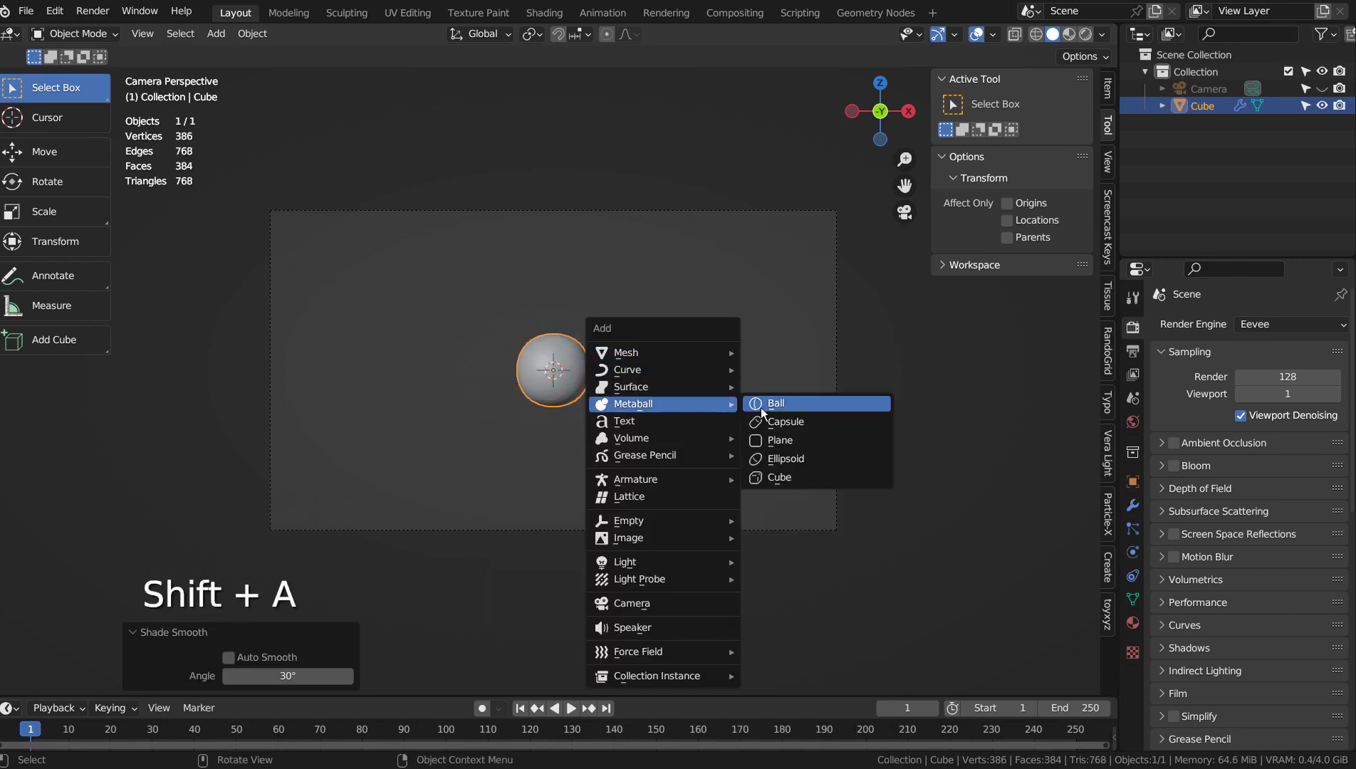
pyautogui.press('s')
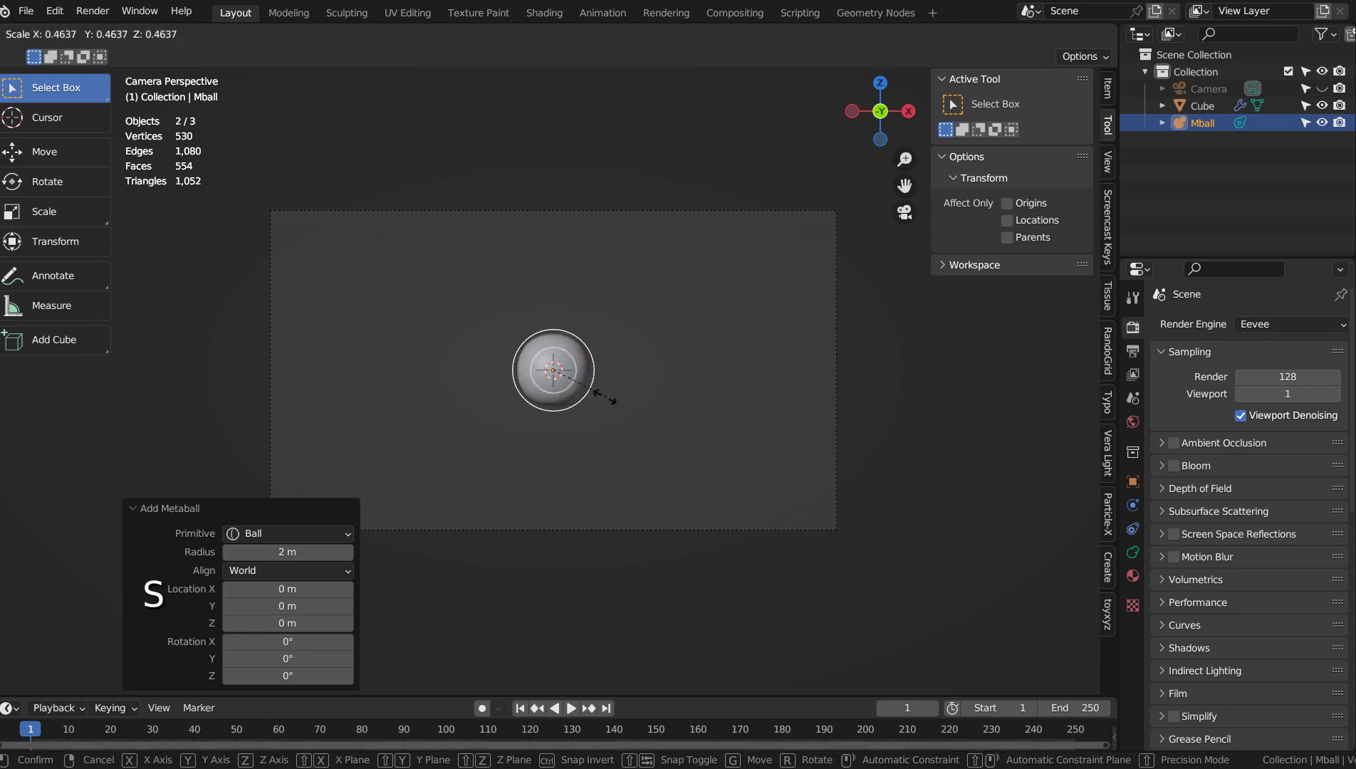
pyautogui.press('g')
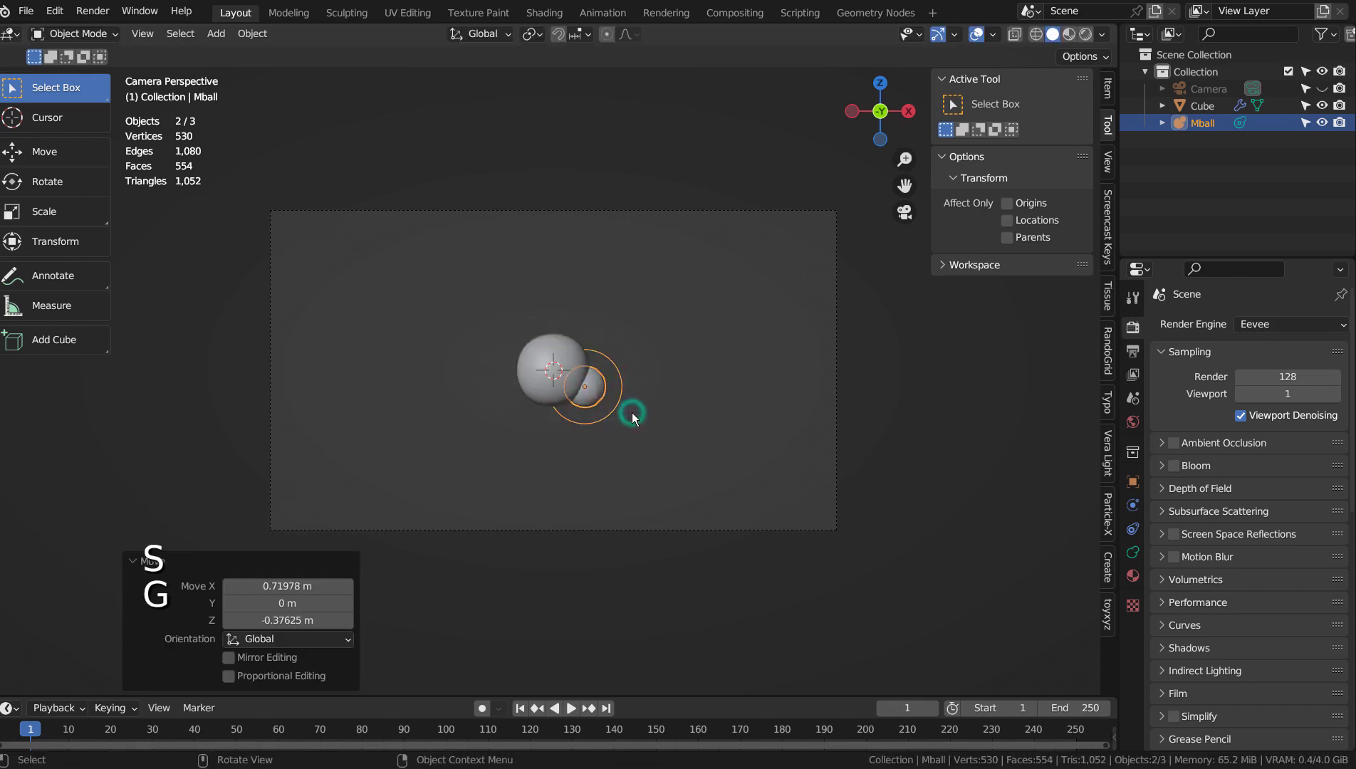
# Duplicate the metaball repeatedly to build two legs below the sphere
pyautogui.press('shift+d')
pyautogui.press('shift+d')
pyautogui.press('shift+d')
pyautogui.press('shift+d')
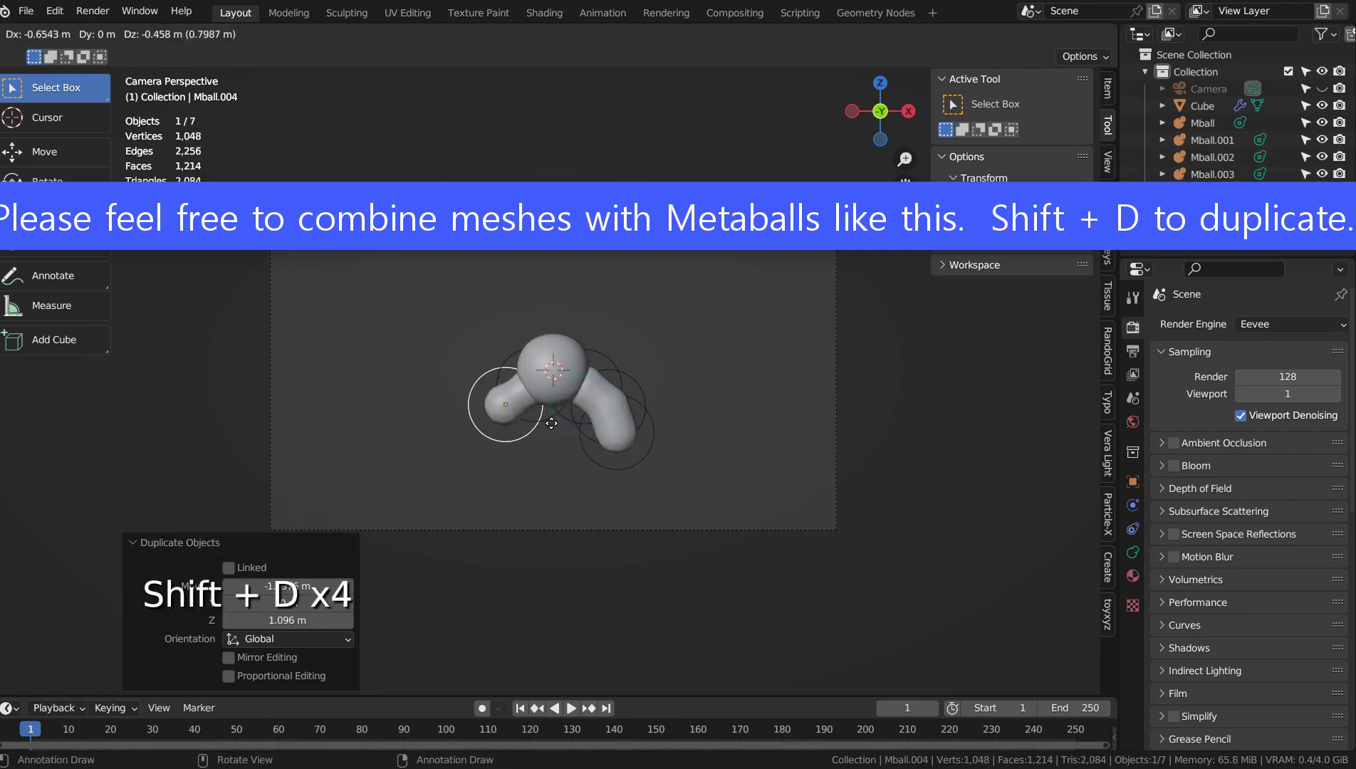
pyautogui.press('shift+d')
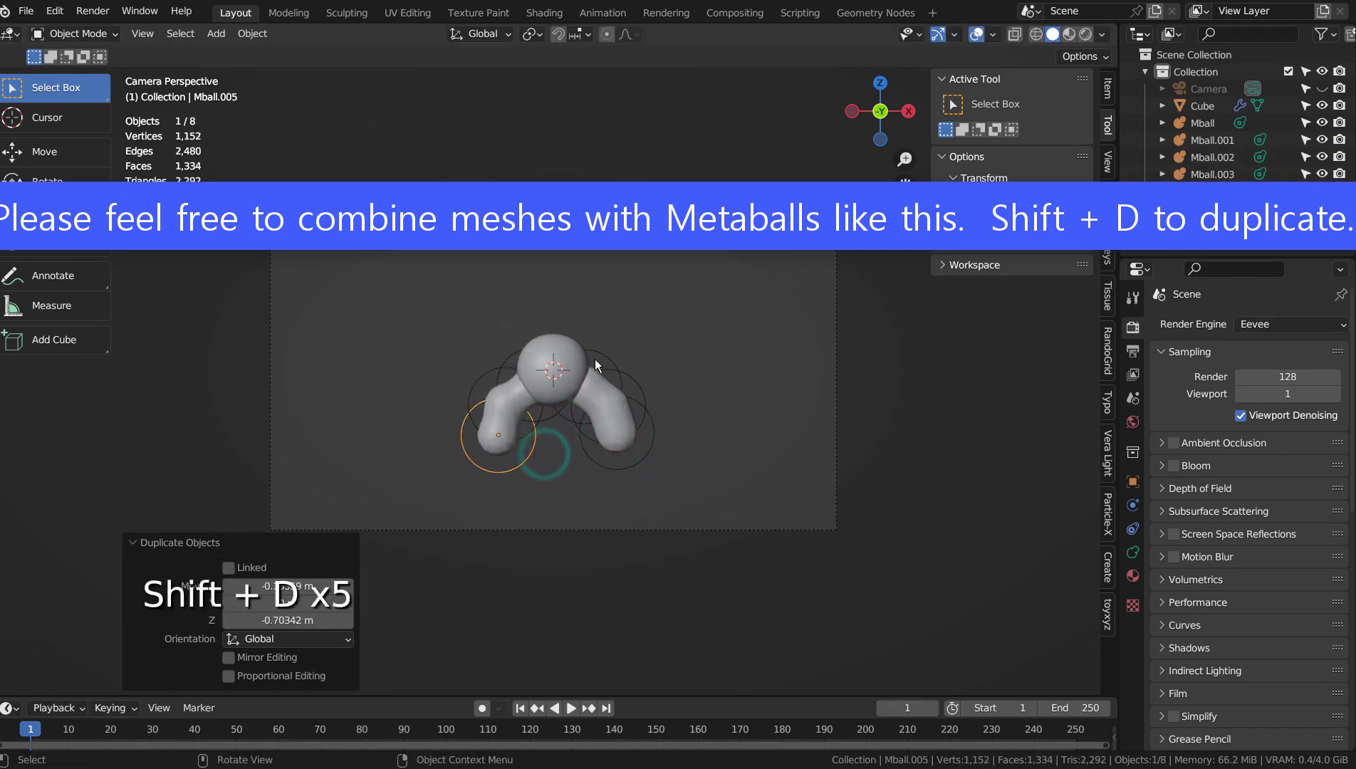
pyautogui.press('shift+d')
pyautogui.press('s')
pyautogui.press('shift+d')
# Duplicate more metaballs above the sphere to form the upper-right arm
pyautogui.press('shift+d')
pyautogui.press('shift+d')
pyautogui.press('shift+d')
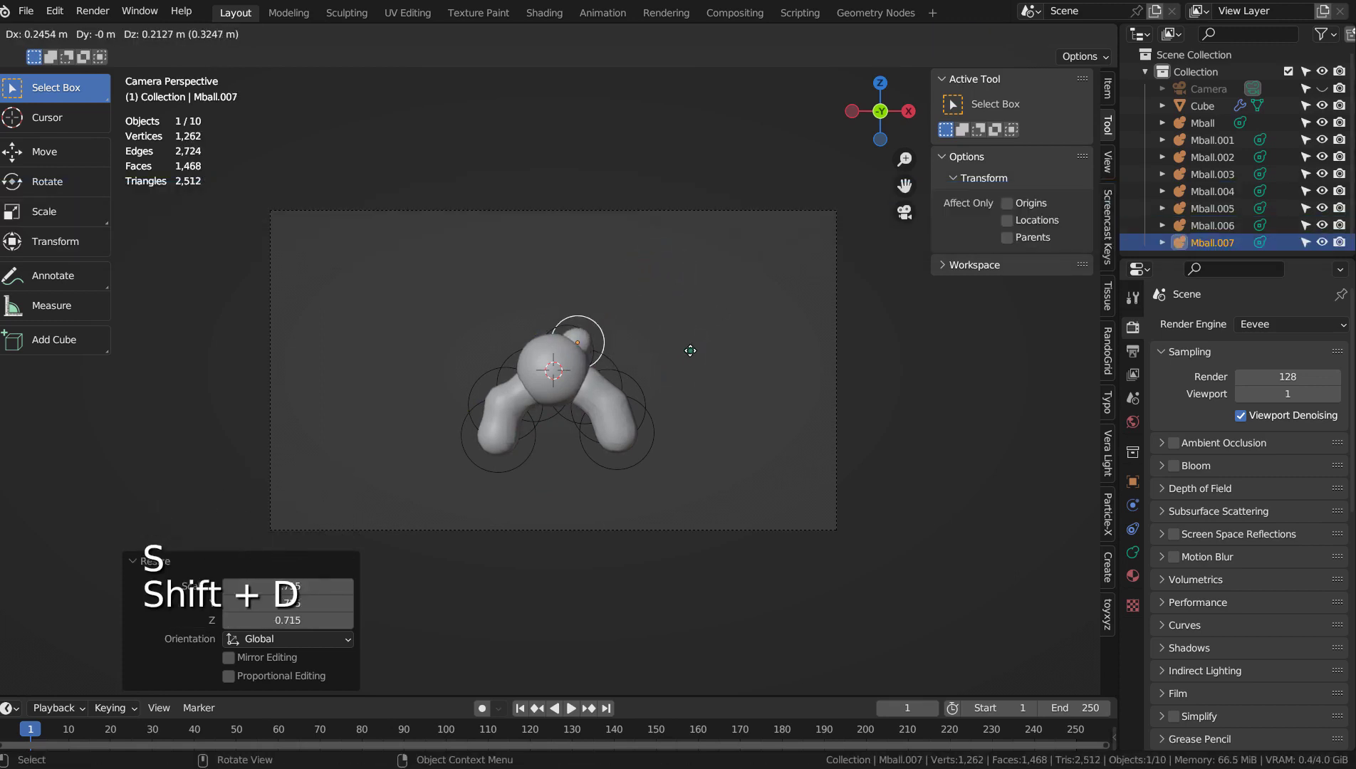
pyautogui.press('shift+d')
pyautogui.press('shift+d')
pyautogui.press('shift+d')
pyautogui.press('shift+d')
# Duplicate metaballs for the upper-left arm and place one above the body for the head
pyautogui.press('shift+d')
pyautogui.press('shift+d')
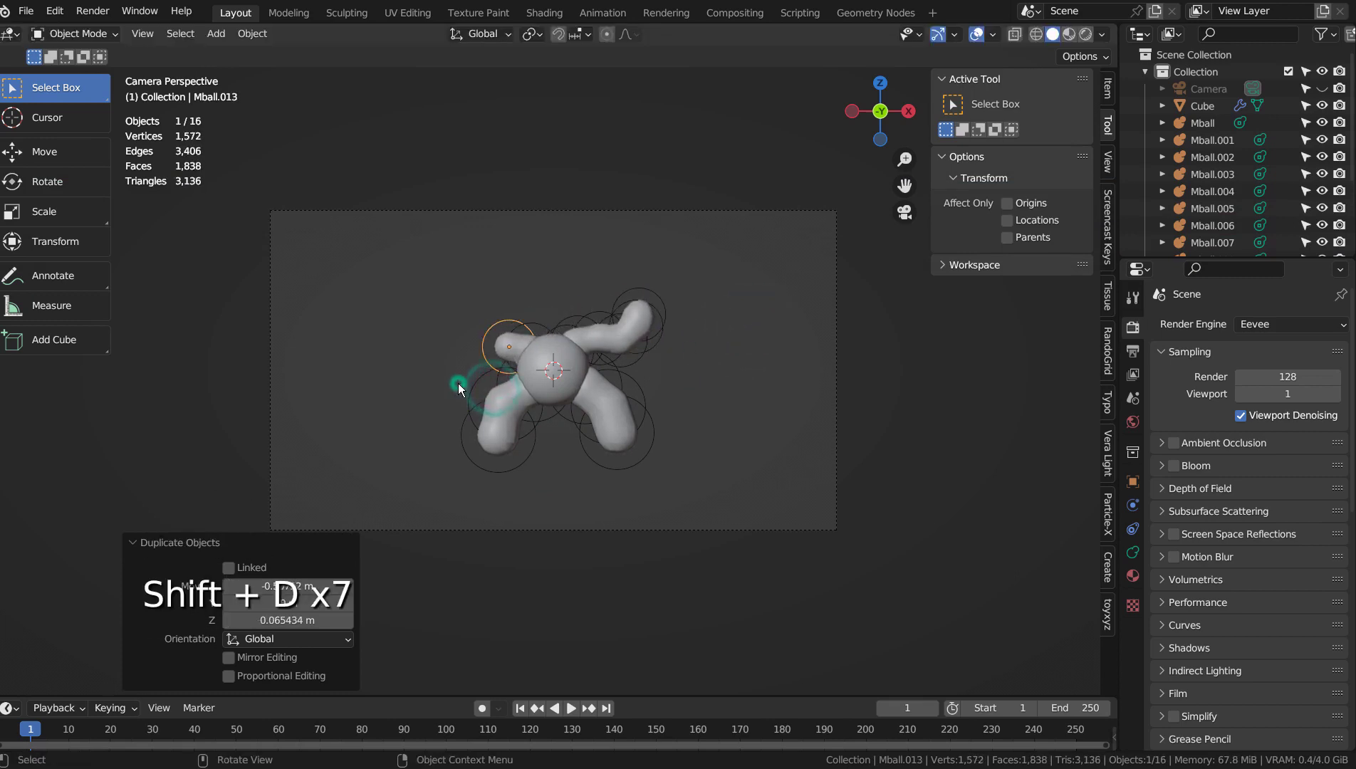
pyautogui.press('shift+d')
pyautogui.press('shift+d')
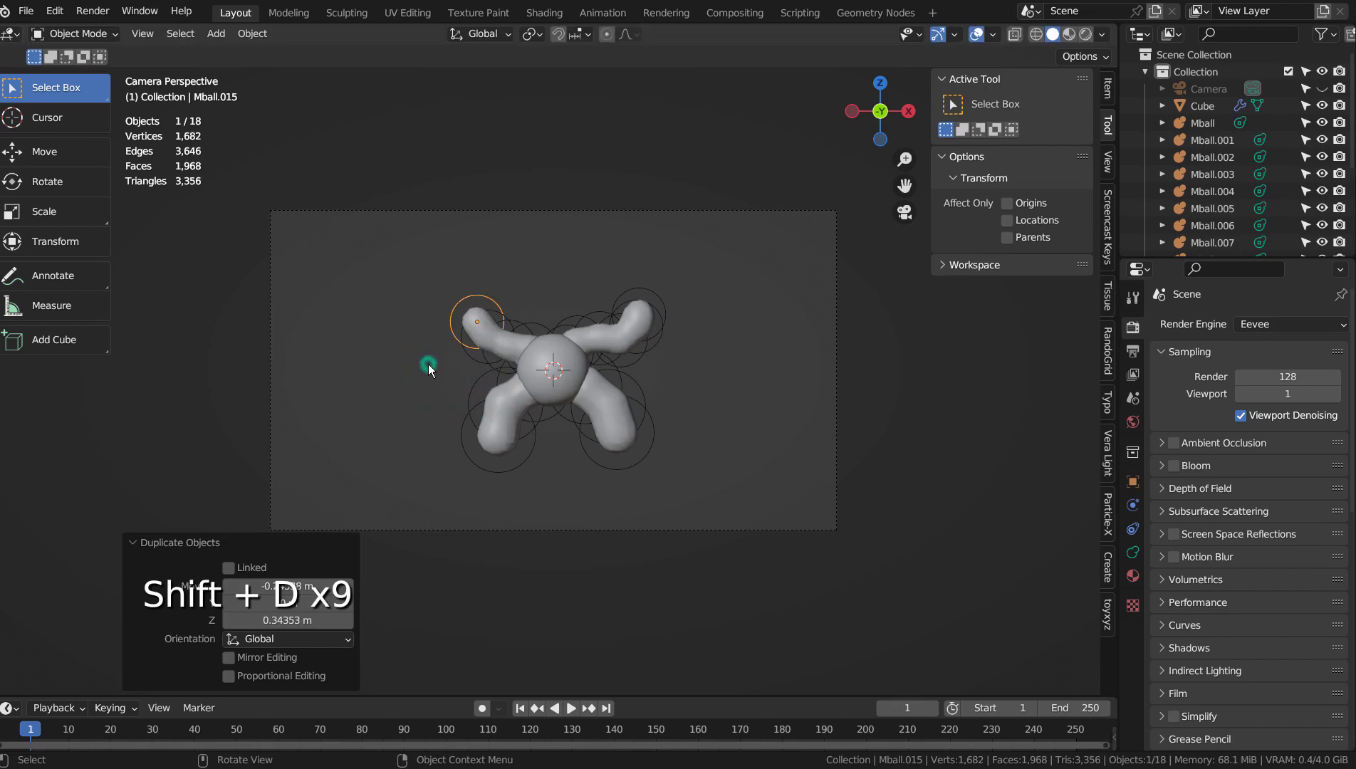
pyautogui.press('shift+d')
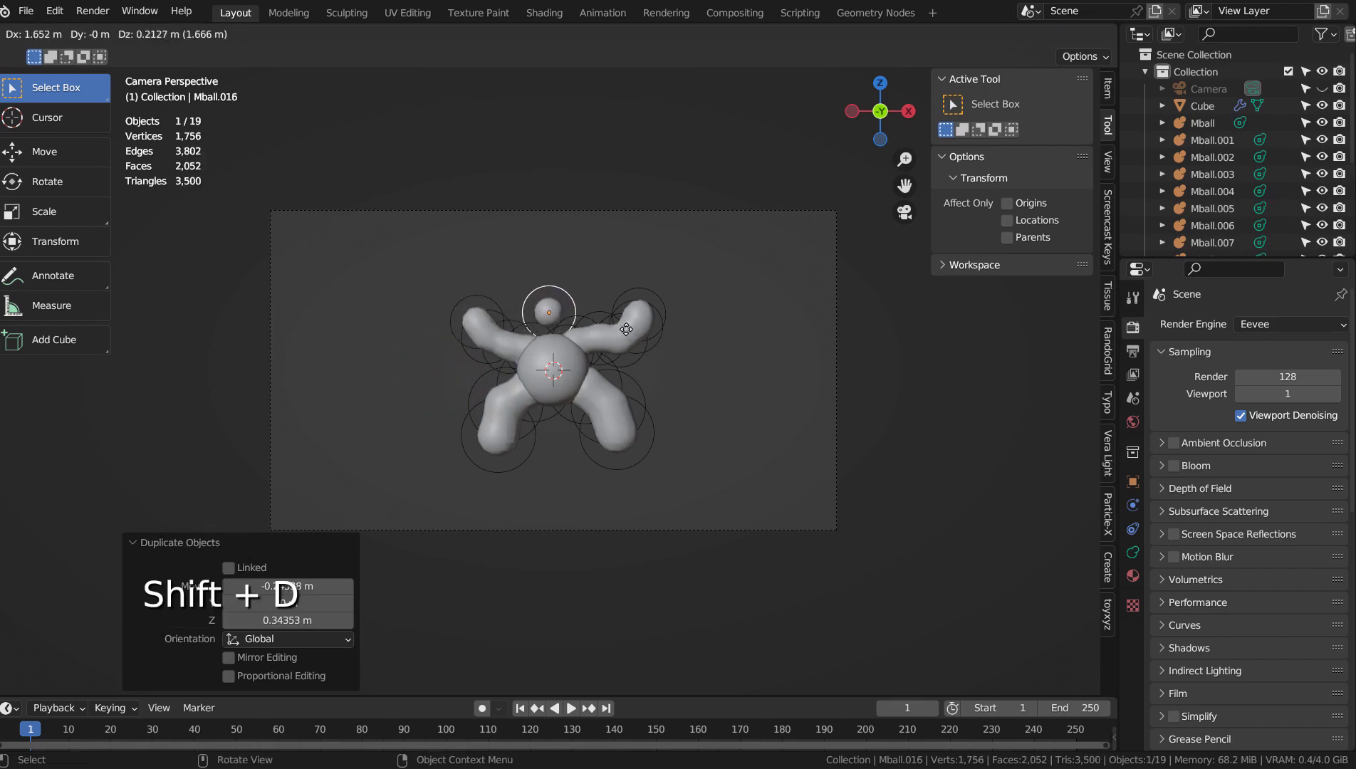
# Scale the head ball up, then select all objects and enlarge the figure to fill the camera frame
pyautogui.press('s')
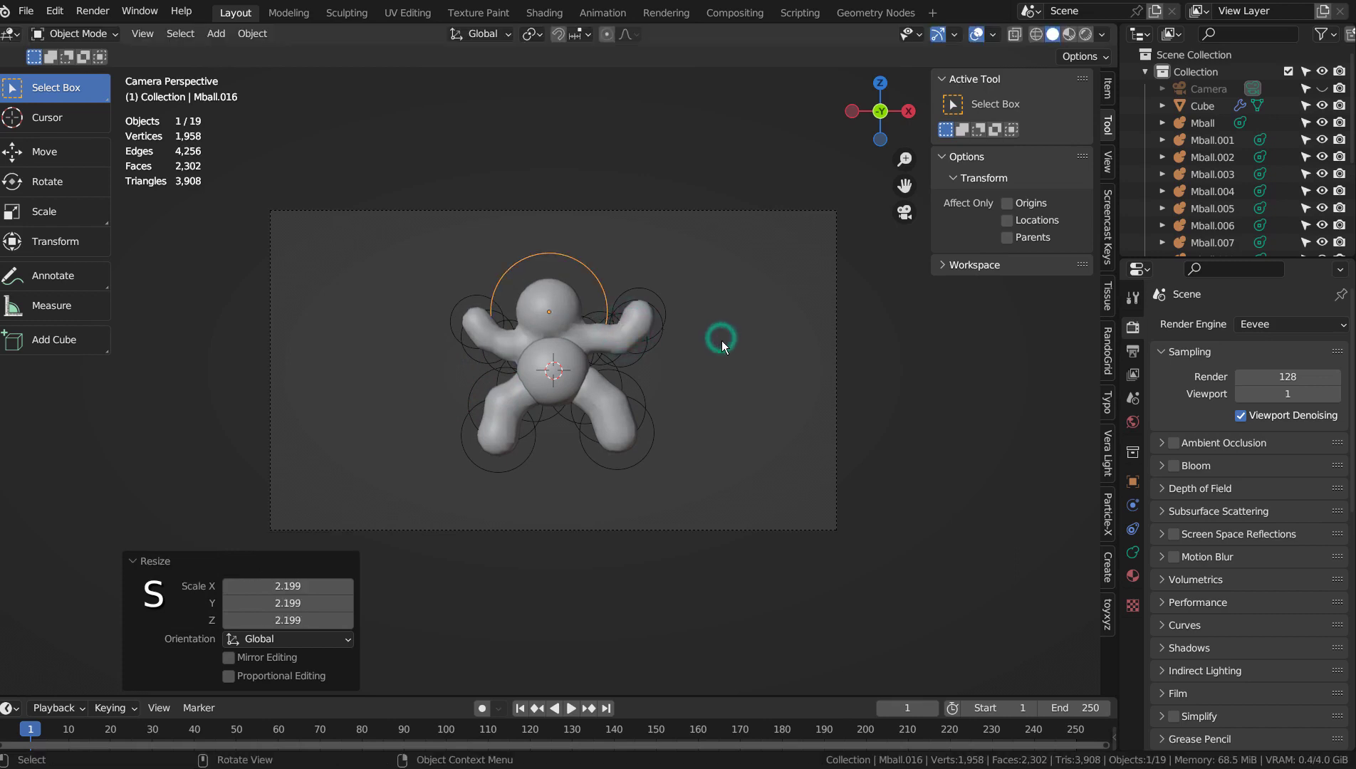
pyautogui.press('s')
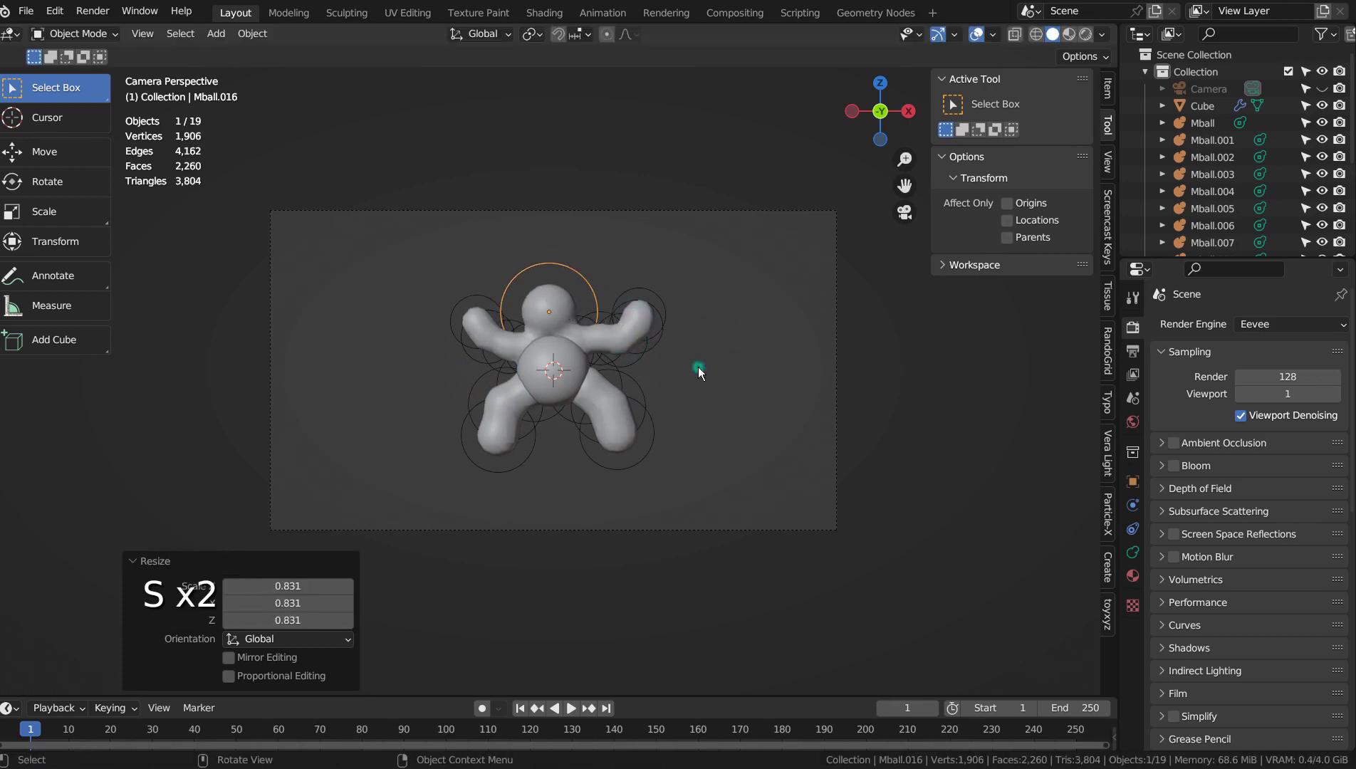
pyautogui.click(724, 383)
pyautogui.click(473, 309)
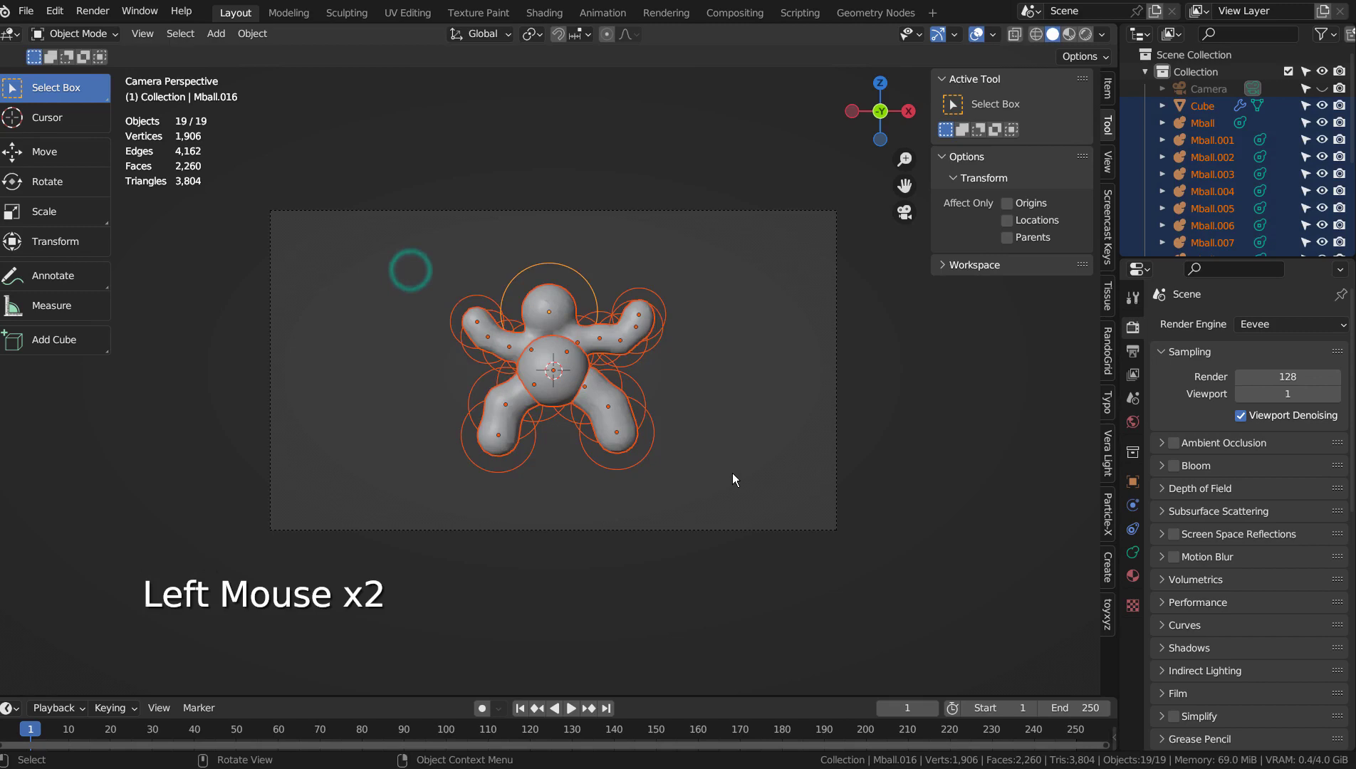
pyautogui.press('s')
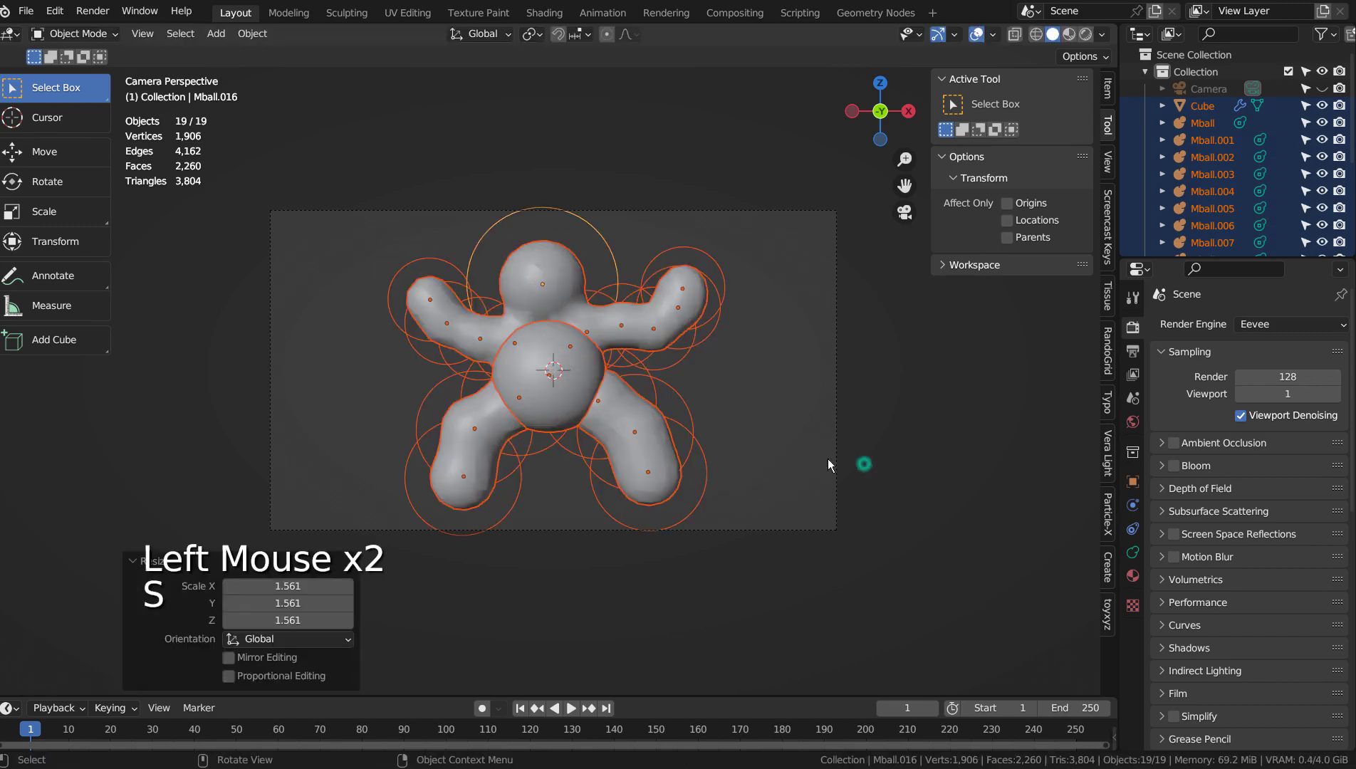